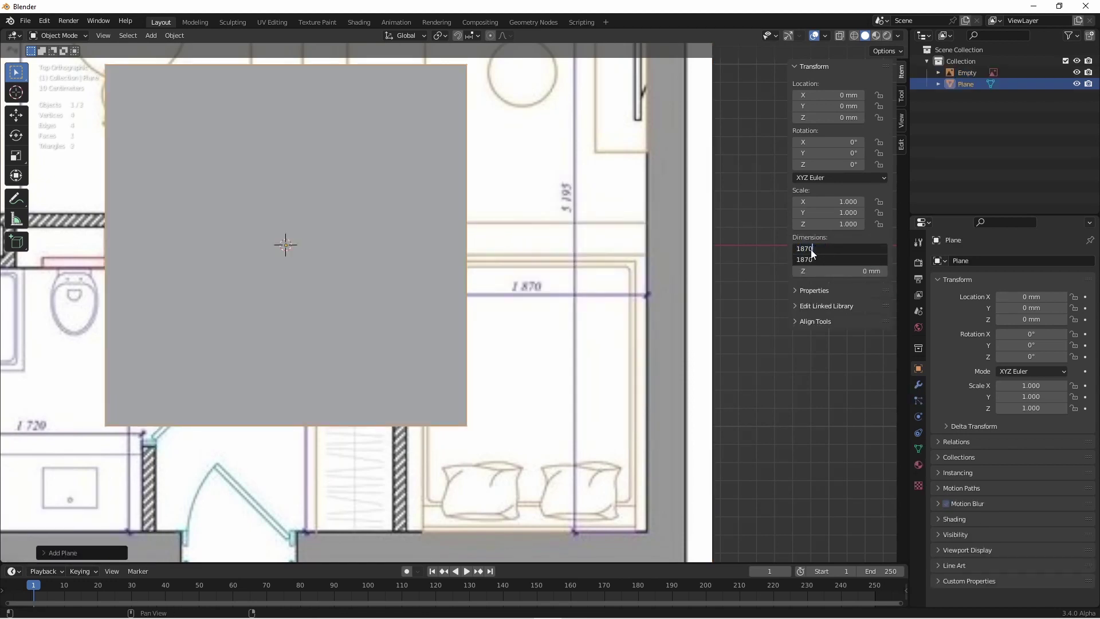
# - Select the 1870 mm plane and start moving it onto the bedroom area
pyautogui.middleClick(411, 225)
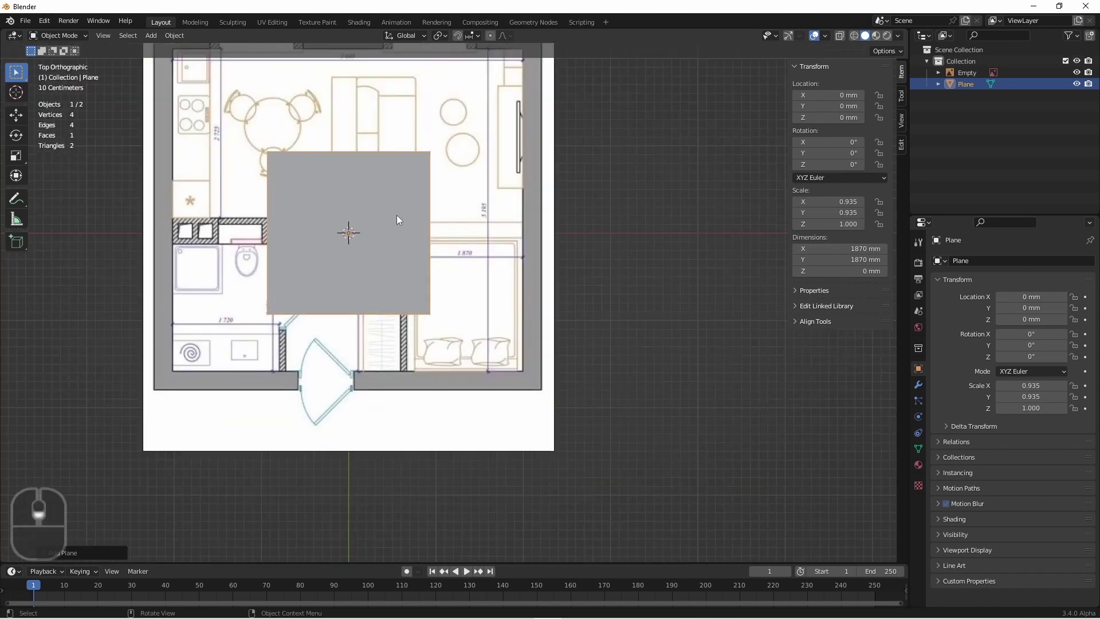
pyautogui.click(390, 244)
pyautogui.press('g')
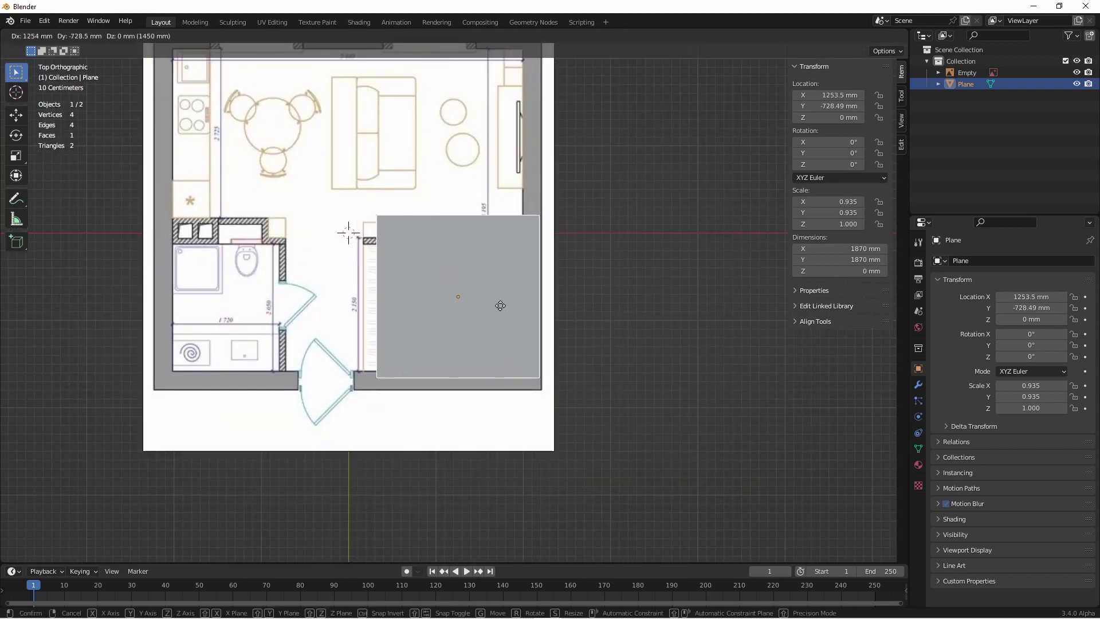
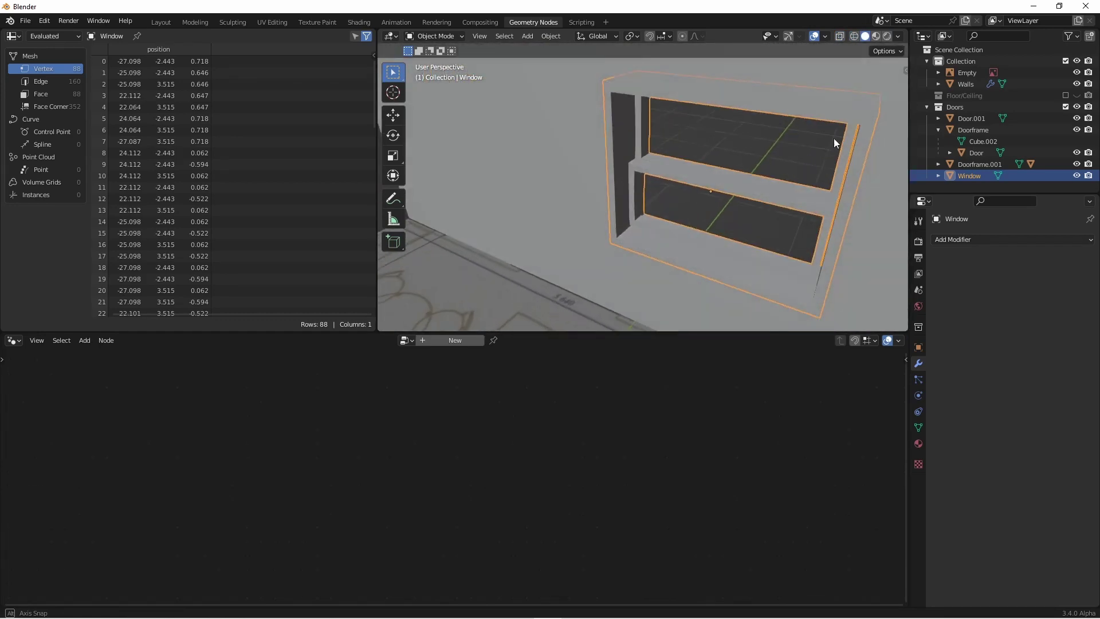
# - Orbit inside the apartment to inspect the cut window openings in the walls
pyautogui.scroll(-3)
pyautogui.press('z')
pyautogui.middleClick(804, 203)
pyautogui.scroll(3)
pyautogui.middleClick(711, 151)
pyautogui.moveTo(713, 165); pyautogui.dragTo(732, 155)
pyautogui.press('shift+z')
pyautogui.moveTo(746, 153); pyautogui.dragTo(839, 88)
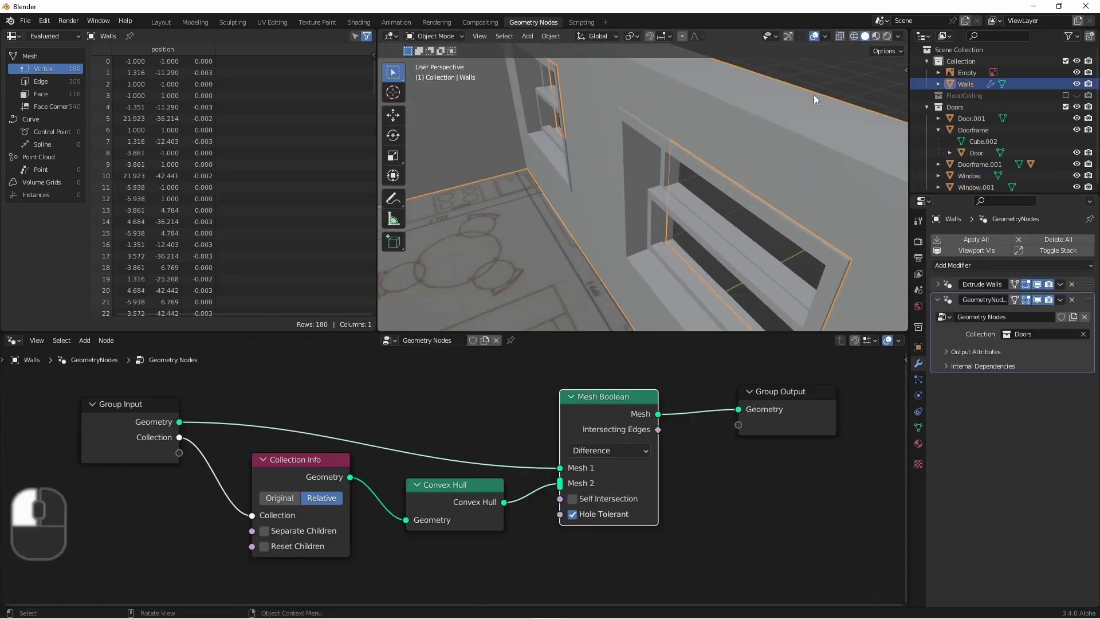
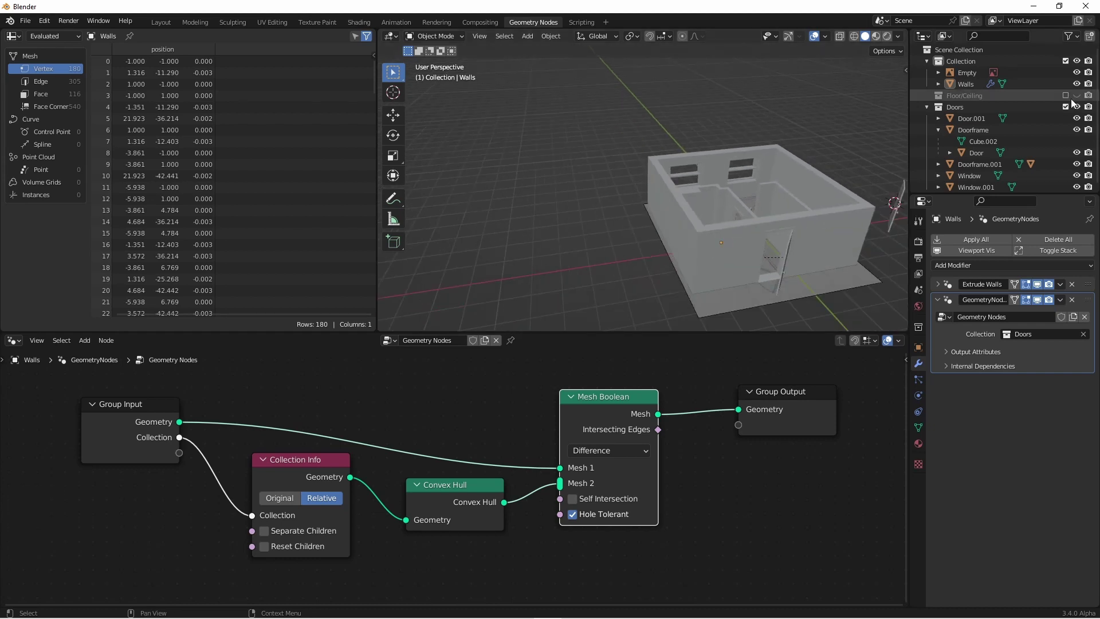
# - Unhide the Floor/Ceiling collection so floor and ceiling enclose the walls
pyautogui.moveTo(1075, 96); pyautogui.dragTo(1079, 112)
pyautogui.moveTo(1079, 117); pyautogui.dragTo(754, 257)
pyautogui.click(754, 257)
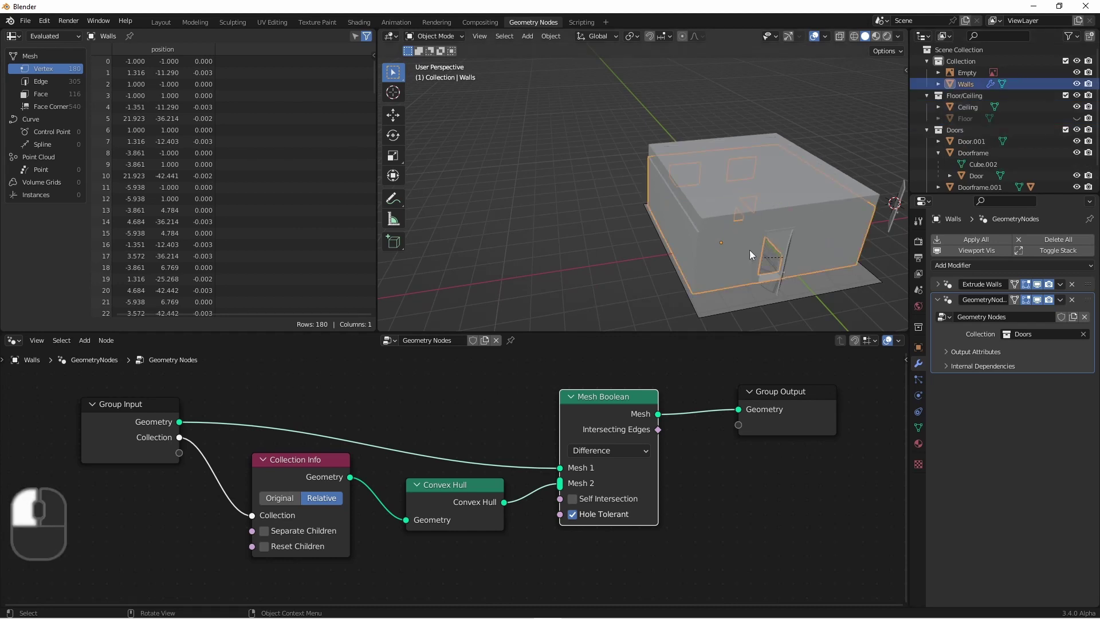
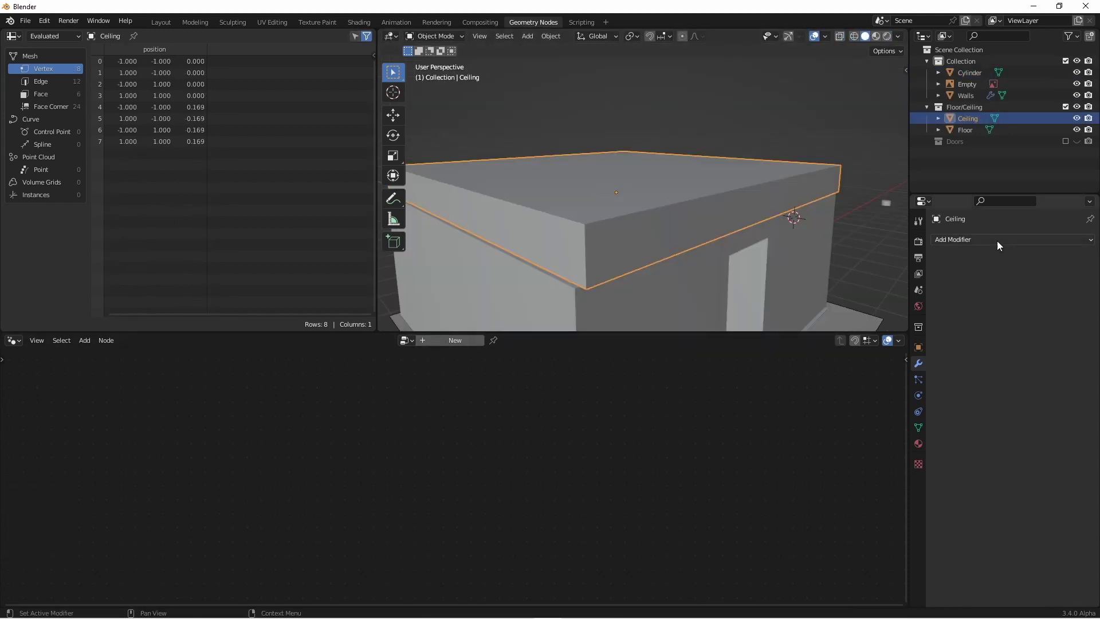
# - Add a Geometry Nodes modifier to Ceiling reusing the wall-cutting tree, and begin renaming it Cutter
pyautogui.moveTo(1001, 247); pyautogui.dragTo(894, 349)
pyautogui.click(894, 349)
pyautogui.click(945, 305)
pyautogui.click(419, 339)
pyautogui.press('u')
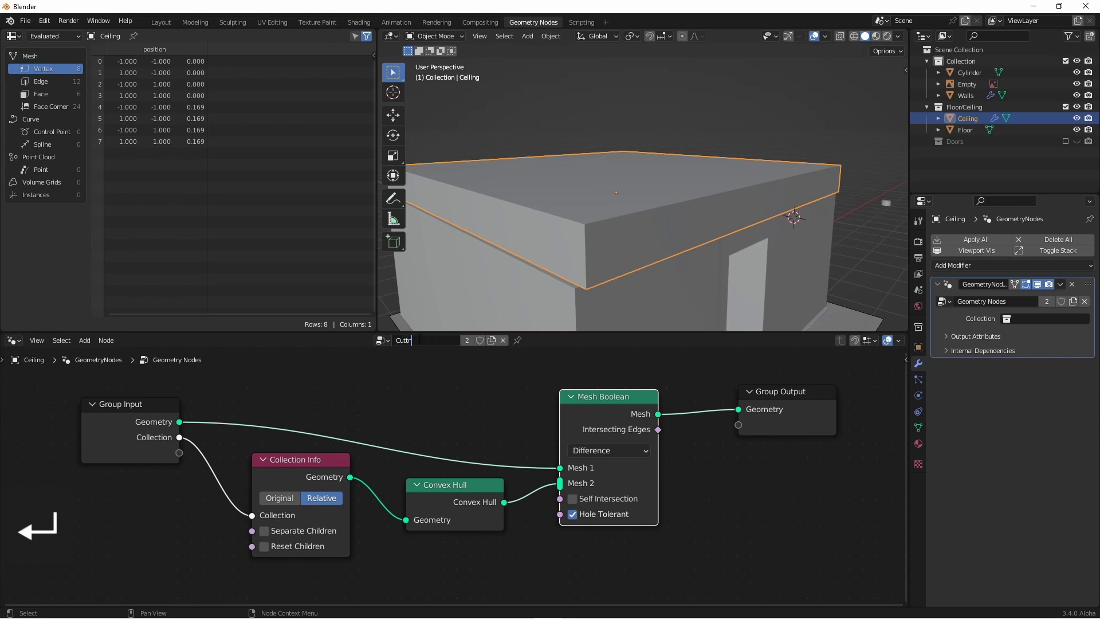